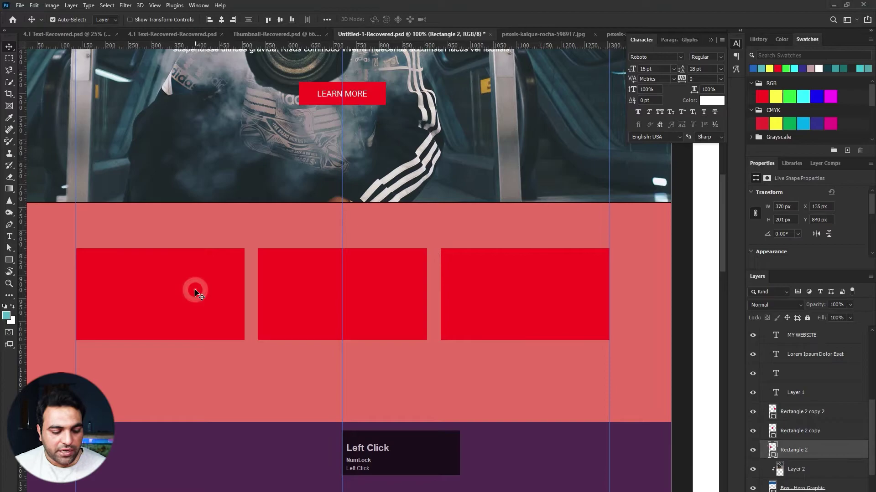
Paste a street photo over the first card, clip it to the rectangle and scale it to cover
{"action": "key", "text": "ctrl+v"}
{"action": "left_click_drag", "start_coordinate": [206, 280], "coordinate": [133, 269]}
{"action": "key", "text": "ctrl+alt+g"}
{"action": "key", "text": "ctrl+t"}
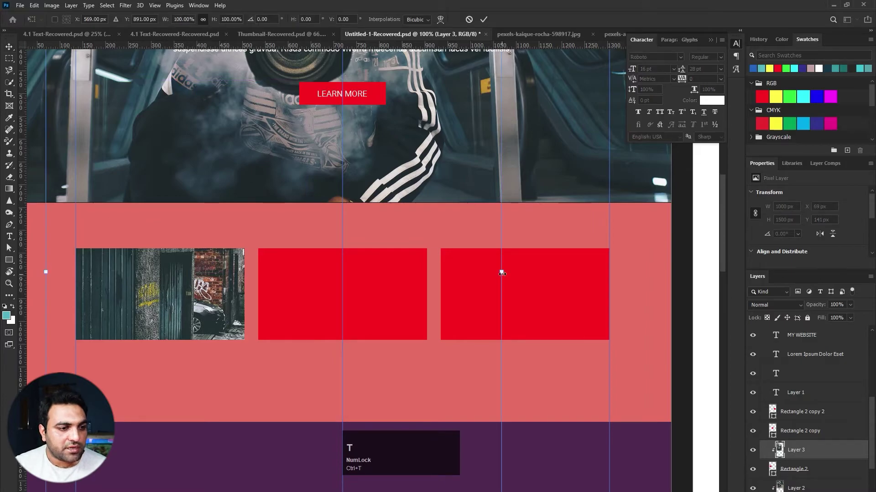
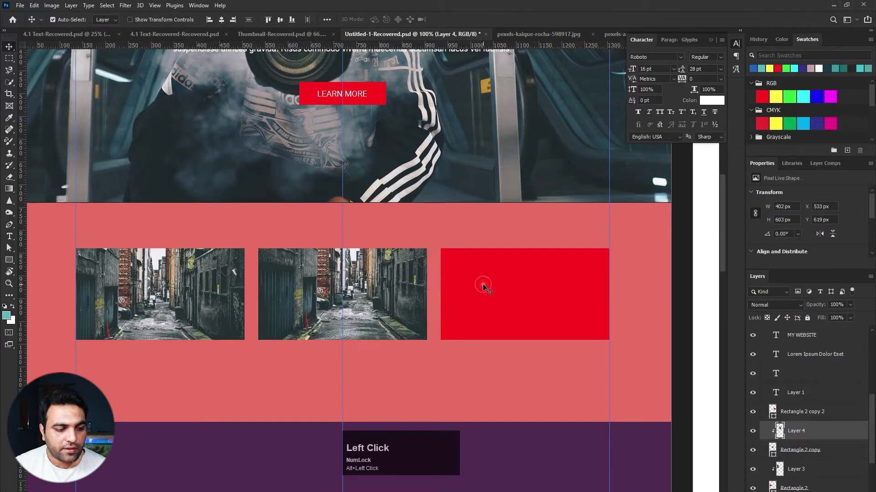
Paste another street photo over the third card and clip it inside that rectangle
{"action": "key", "text": "ctrl+alt+g"}
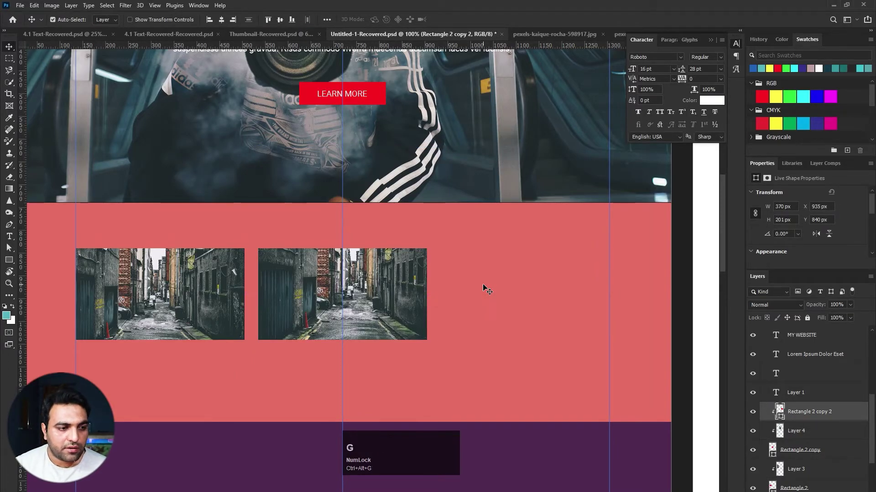
{"action": "key", "text": "ctrl+z"}
{"action": "key", "text": "ctrl+v"}
{"action": "key", "text": "ctrl+alt+g"}
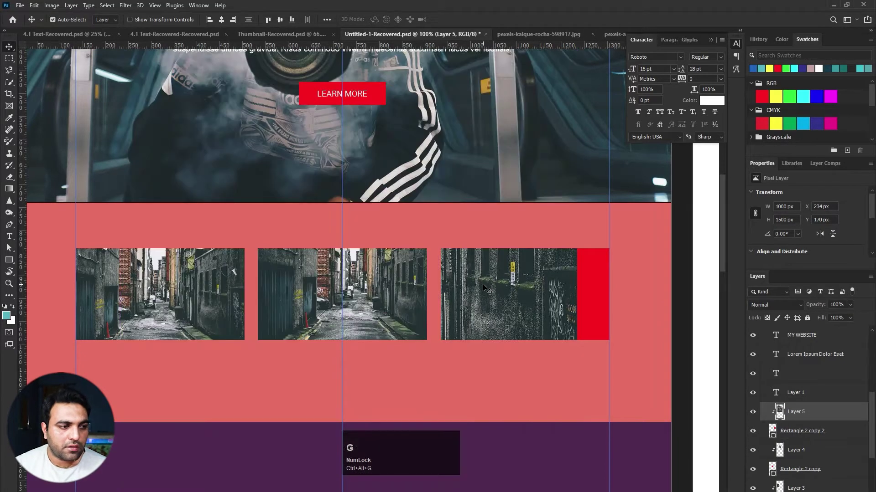
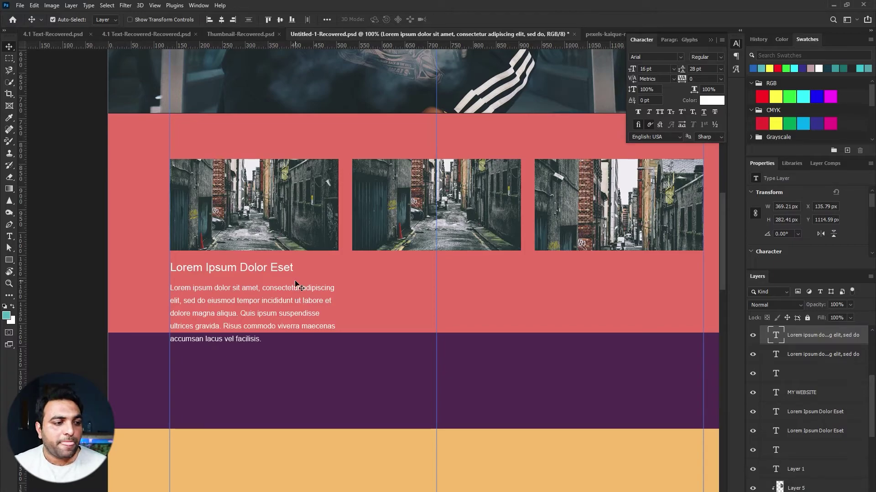
Position the heading and paragraph text beneath the first card with the Move tool
{"action": "key", "text": "v"}
{"action": "left_click_drag", "start_coordinate": [295, 297], "coordinate": [297, 295]}
{"action": "left_click_drag", "start_coordinate": [297, 294], "coordinate": [273, 272]}
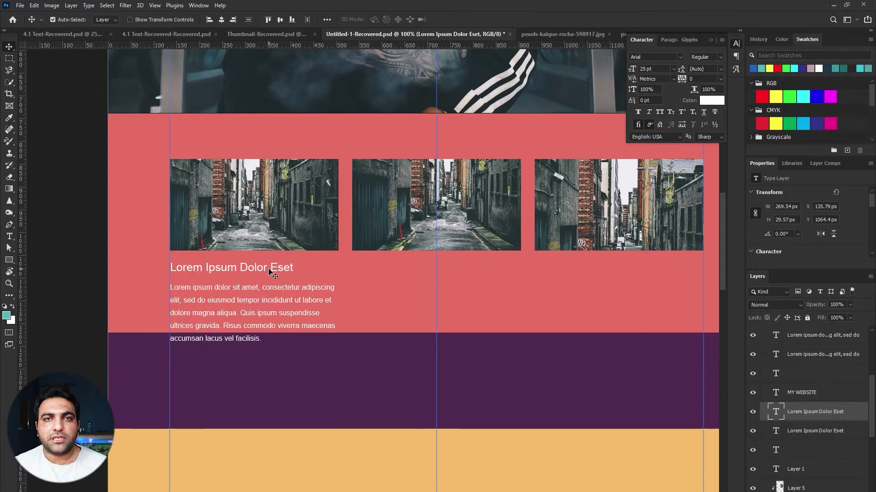
Select the 'Lorem Ipsum Dolor Eset' heading and paragraph layers together for copying
{"action": "left_click", "coordinate": [266, 272]}
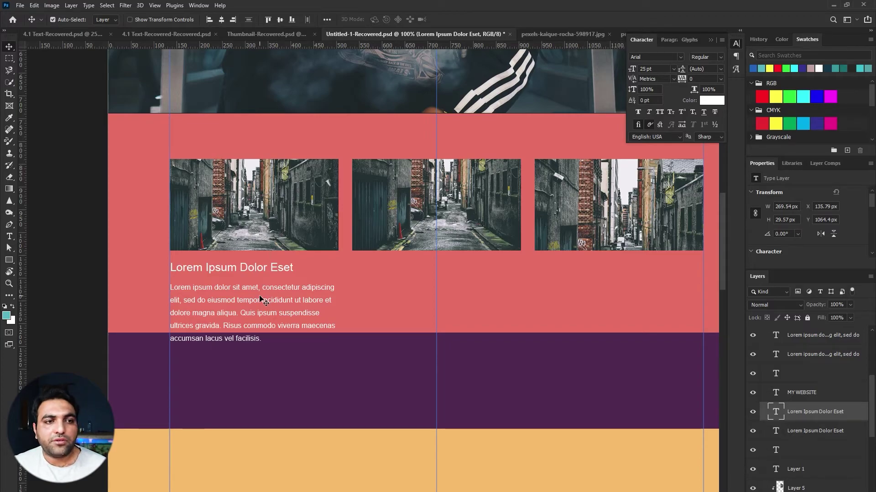
{"action": "left_click", "coordinate": [263, 300]}
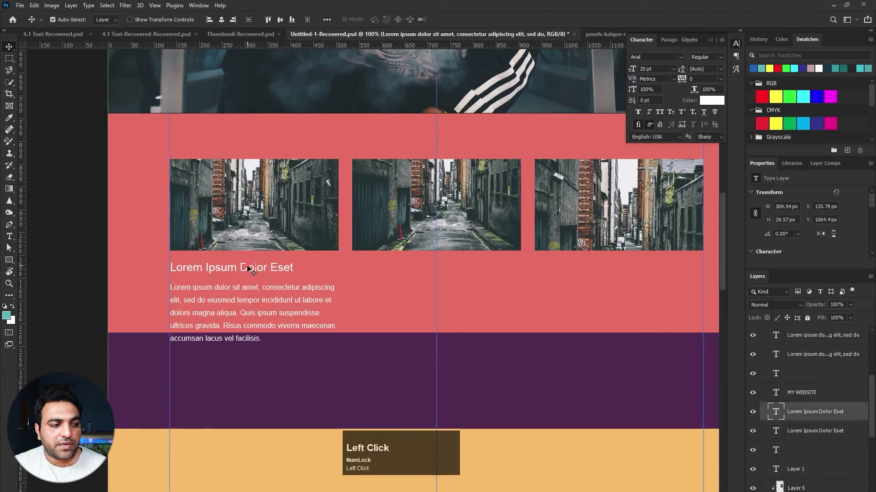
{"action": "left_click", "coordinate": [249, 300]}
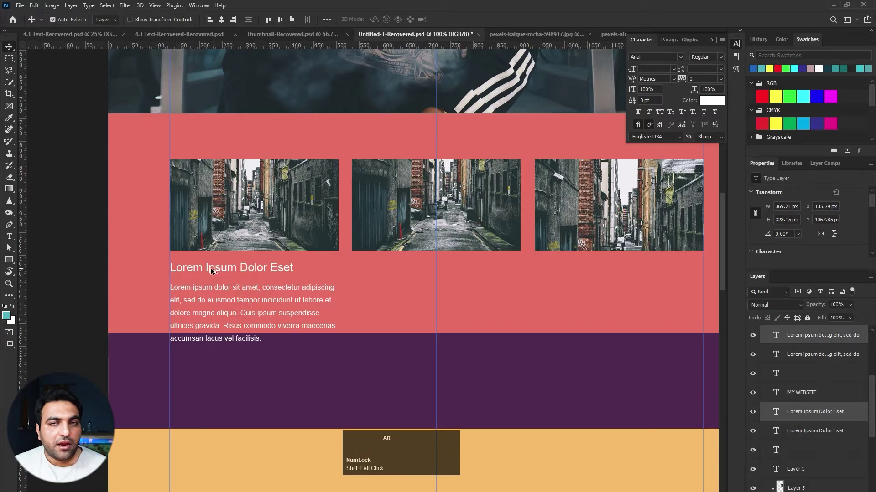
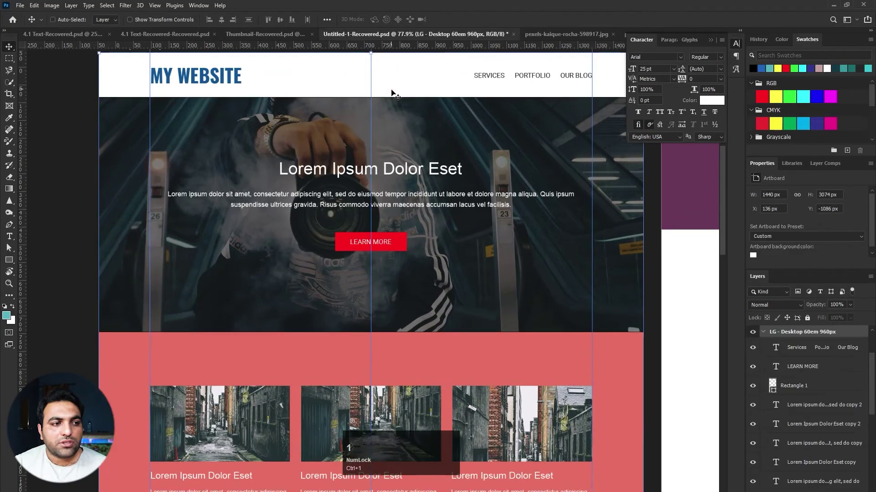
Set the hero's black overlay layer to the Soft Light blend mode
{"action": "key", "text": "space"}
{"action": "left_click", "coordinate": [424, 157]}
{"action": "key", "text": "space"}
{"action": "left_click", "coordinate": [426, 147]}
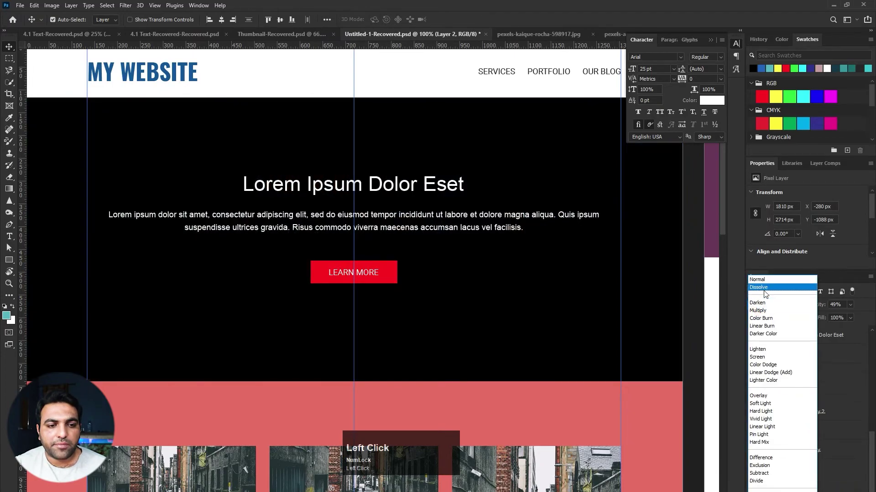
{"action": "scroll", "scroll_direction": "down", "scroll_amount": 3}
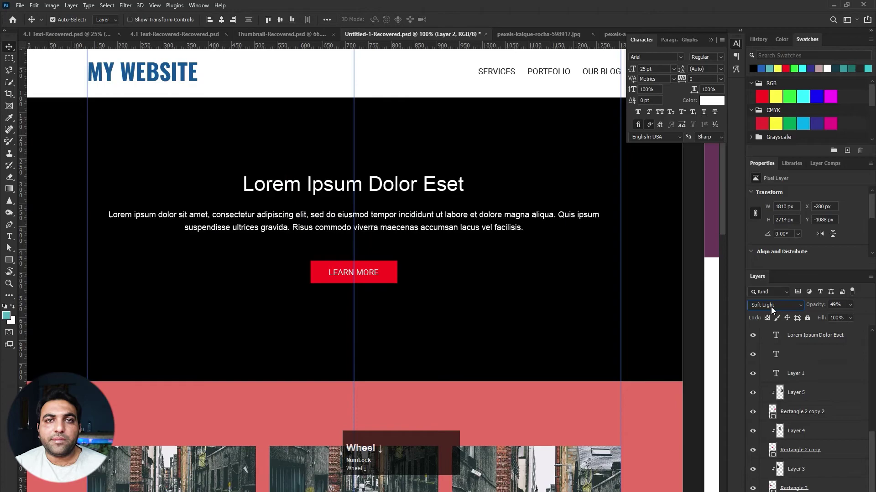
{"action": "key", "text": "space"}
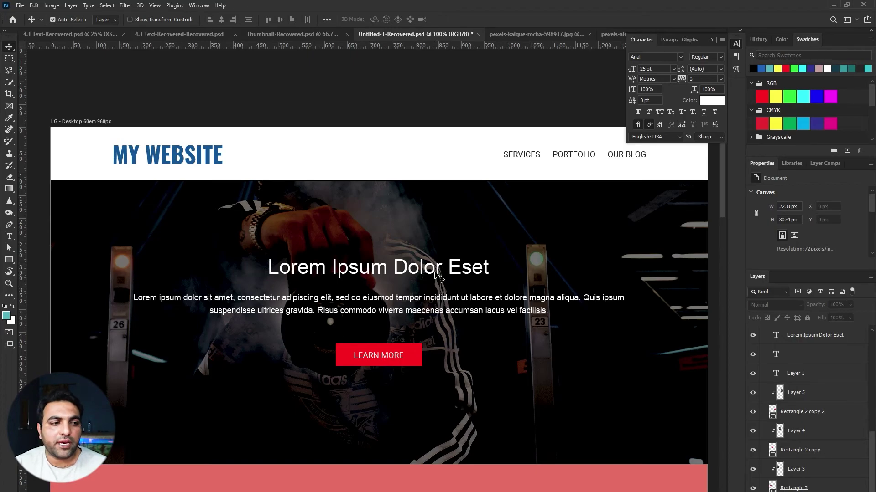
Select the three card photo layers and set their opacity to 60%
{"action": "left_click_drag", "start_coordinate": [439, 271], "coordinate": [403, 332]}
{"action": "key", "text": "space"}
{"action": "left_click", "coordinate": [399, 342]}
{"action": "key", "text": "space"}
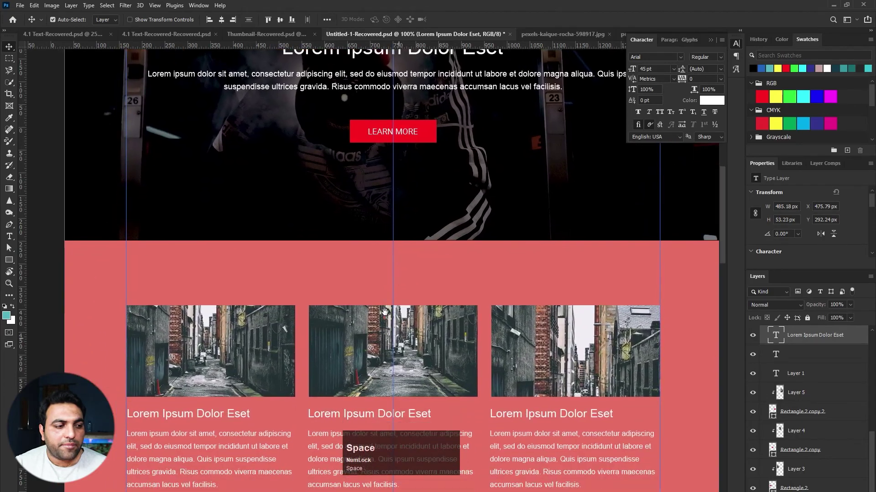
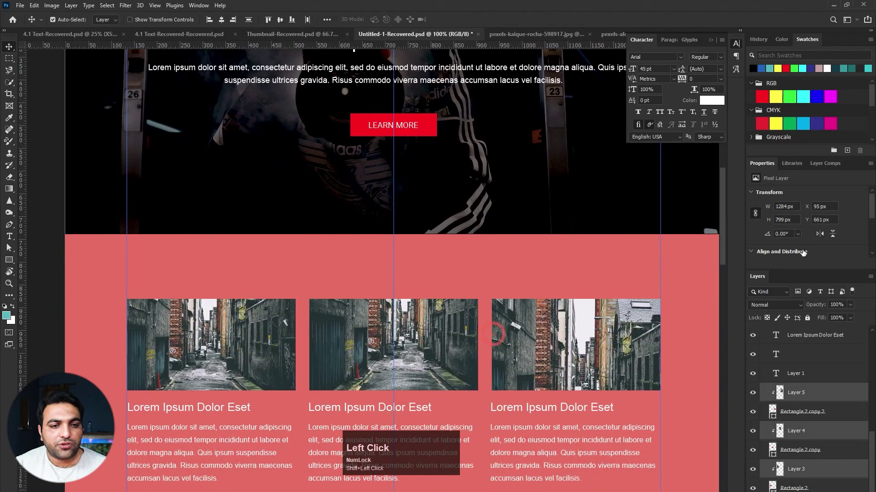
{"action": "scroll", "scroll_direction": "down", "scroll_amount": 3}
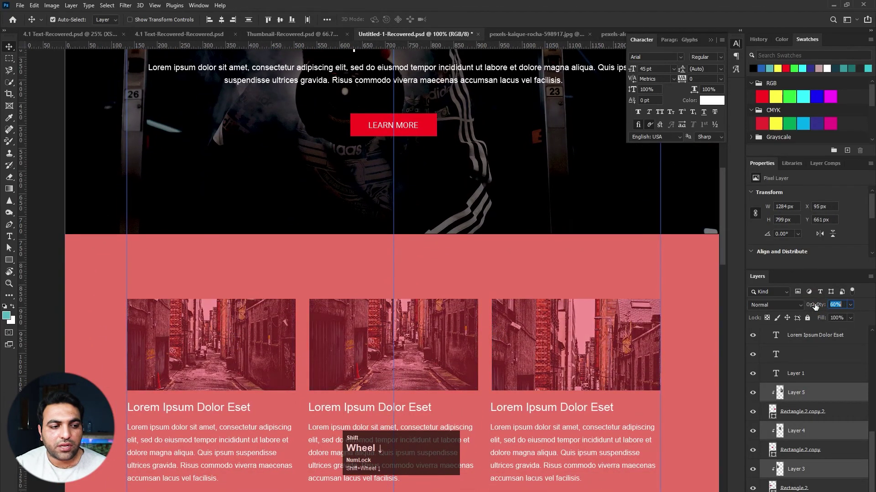
{"action": "key", "text": "space"}
{"action": "left_click", "coordinate": [451, 333]}
{"action": "key", "text": "space"}
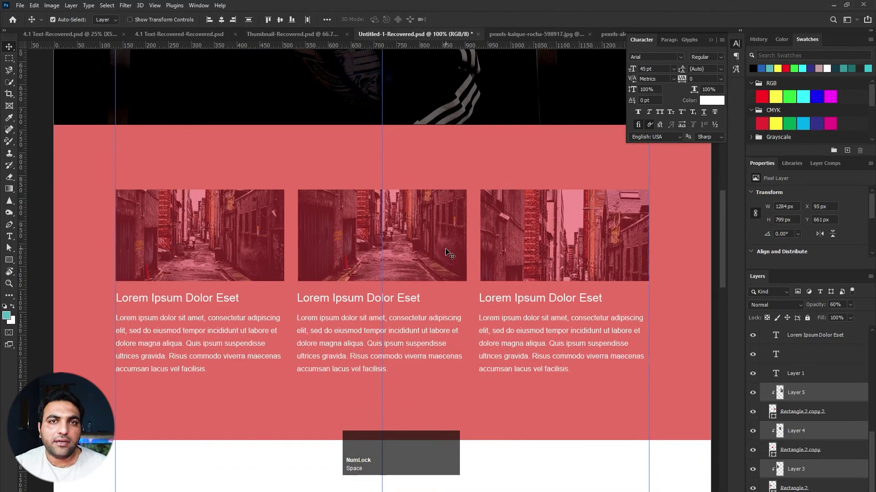
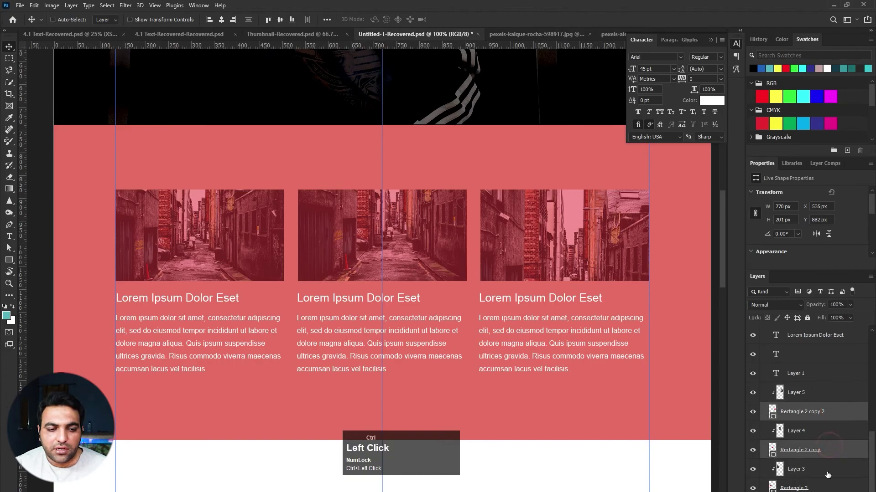
Undo the 60% opacity so the card photos return to full strength
{"action": "key", "text": "a"}
{"action": "left_click", "coordinate": [137, 19]}
{"action": "key", "text": "v"}
{"action": "left_click", "coordinate": [470, 162]}
Deselect all layers and bring the darkened hero section back into view at 100%
{"action": "key", "text": "ctrl+1"}
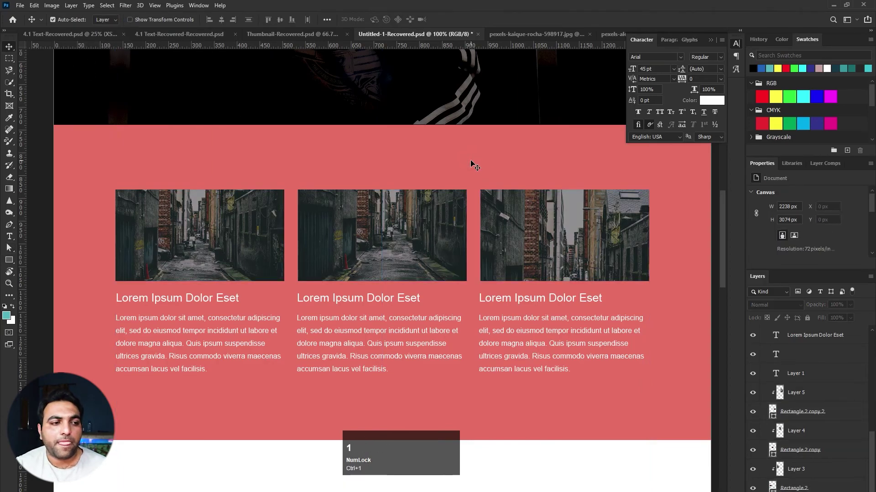
{"action": "key", "text": "space"}
{"action": "left_click", "coordinate": [458, 162]}
{"action": "key", "text": "space"}
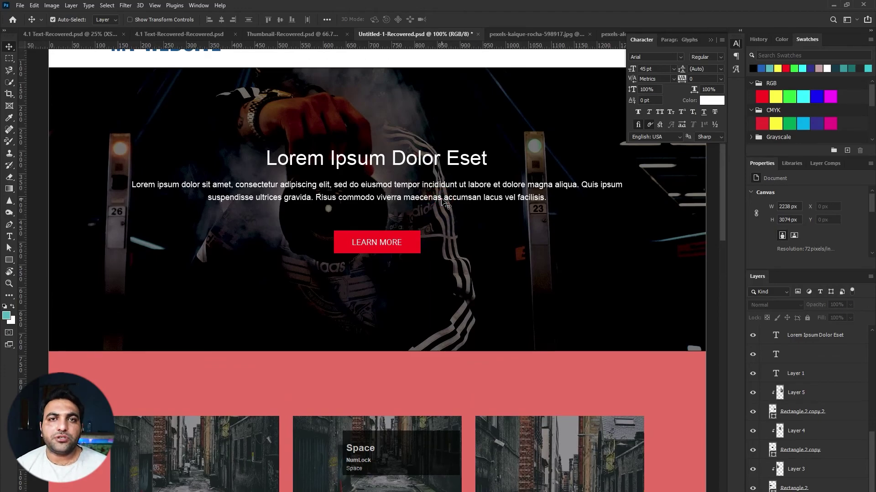